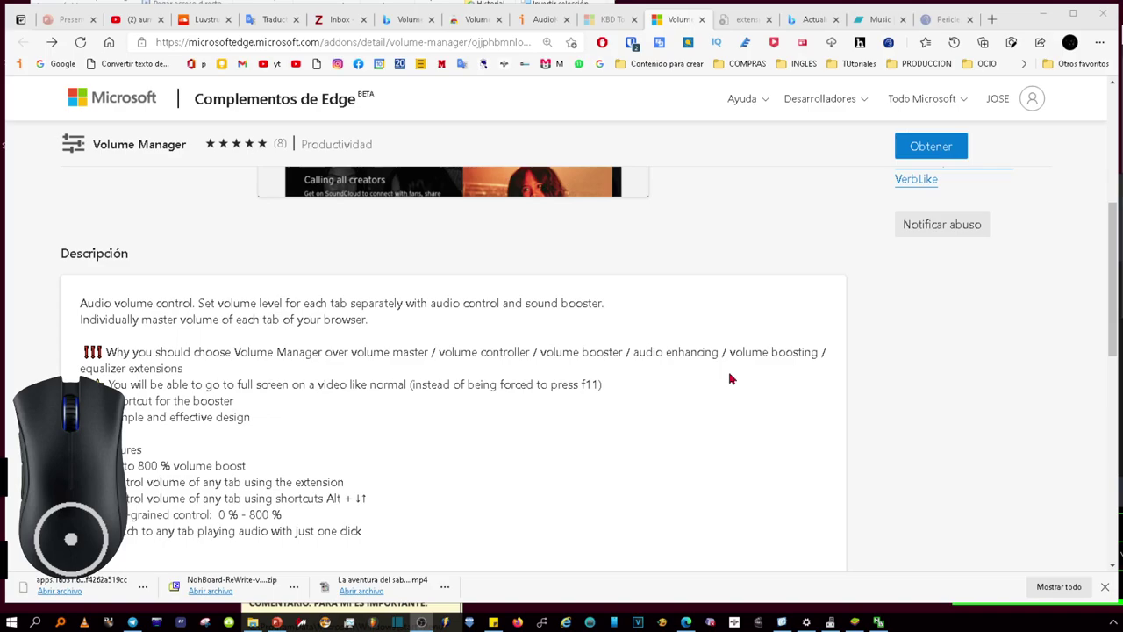
Get Volume Manager from its Edge Add-ons listing and confirm adding the extension to Edge.
drag(29, 515, 29, 516)
click(26, 519)
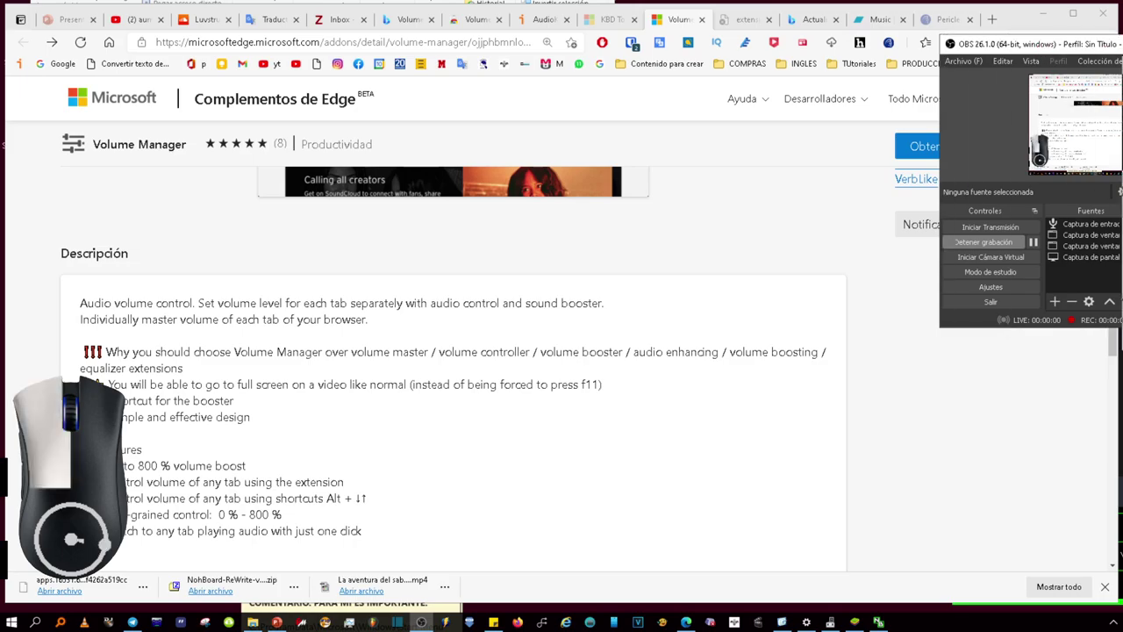
scroll(down, 3)
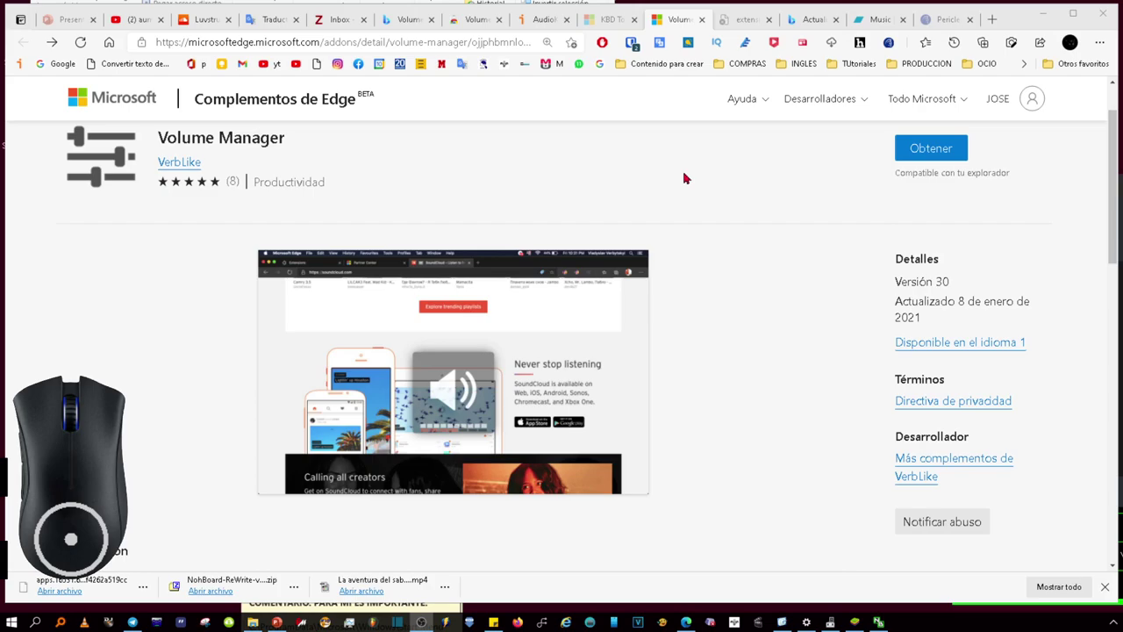
scroll(up, 3)
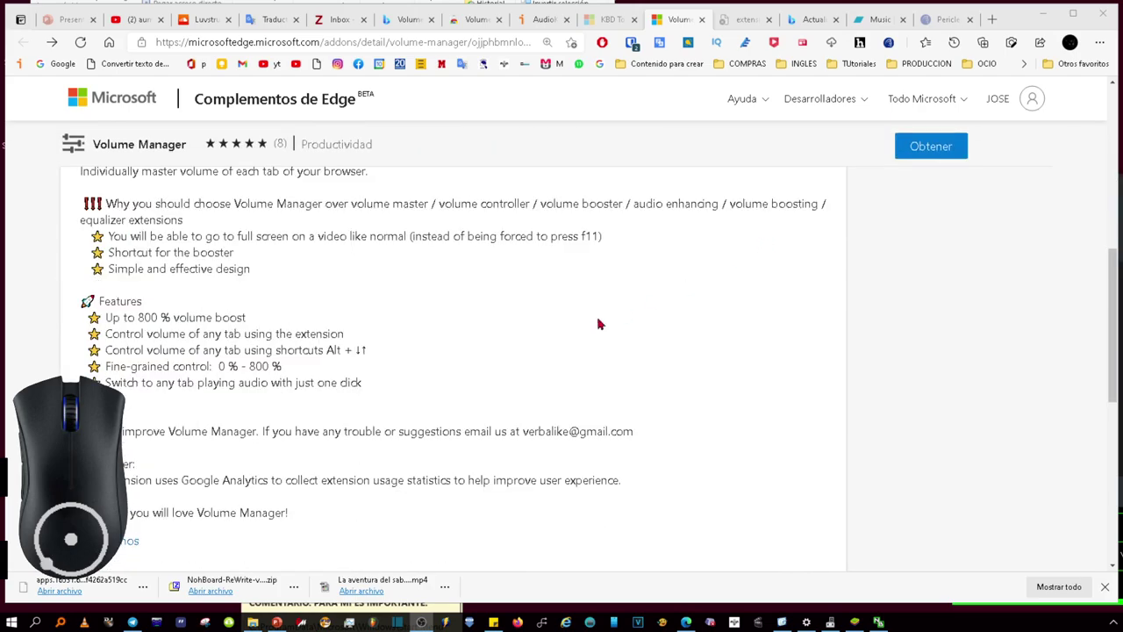
scroll(up, 3)
scroll(up, 3)
scroll(down, 3)
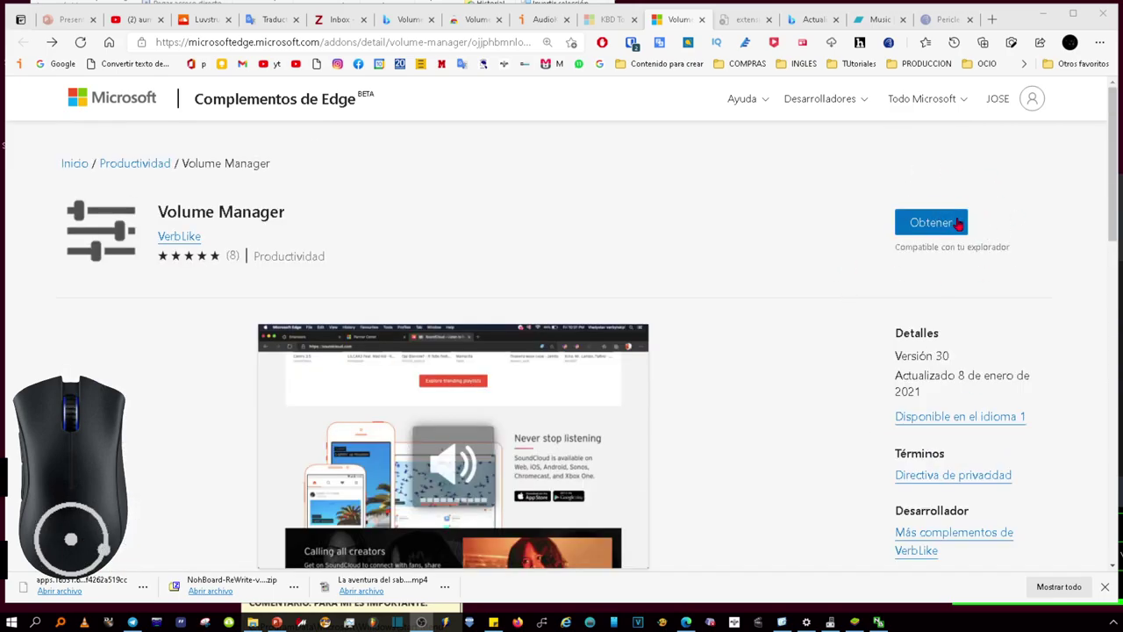
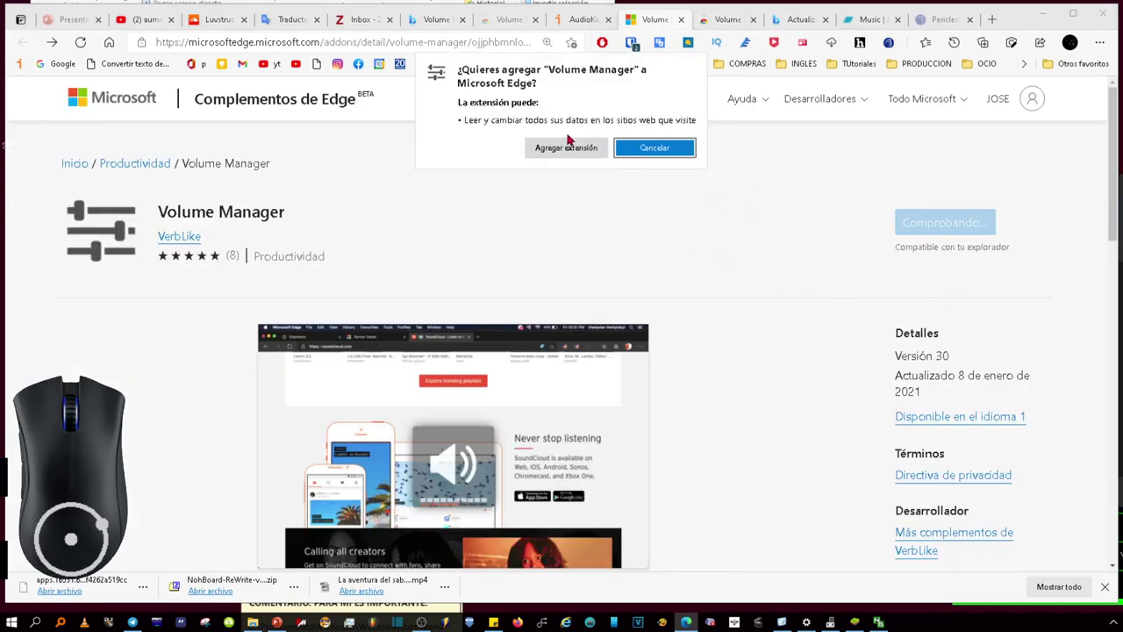
click(592, 140)
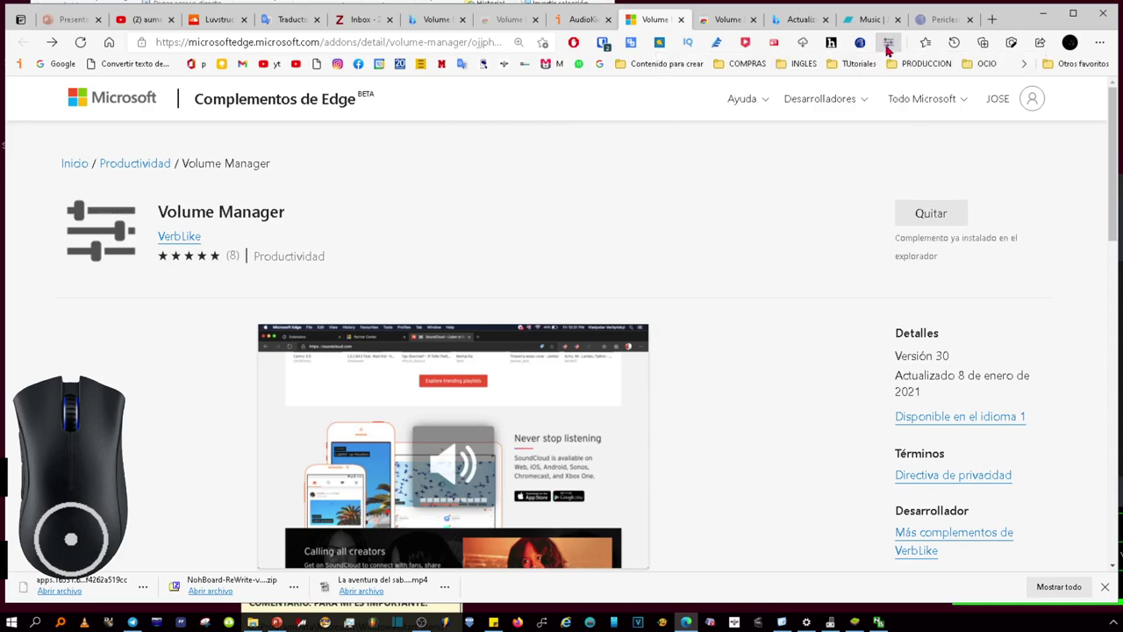
Raise the Volume Manager BOOST slider for the current tab to 7x from the toolbar popup.
click(895, 42)
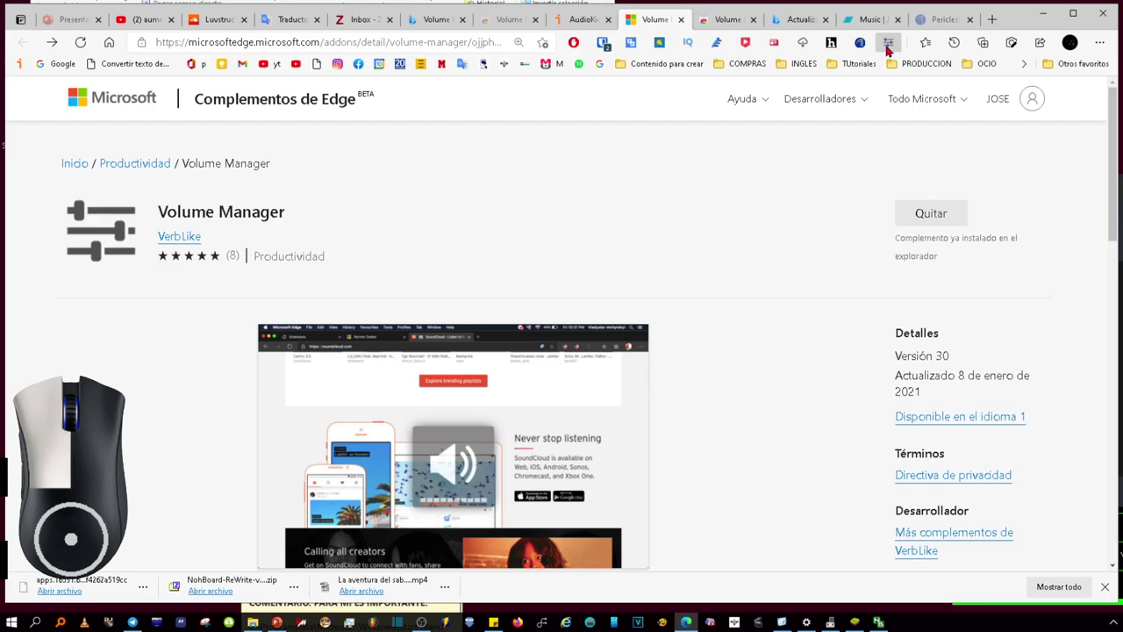
drag(895, 140, 915, 160)
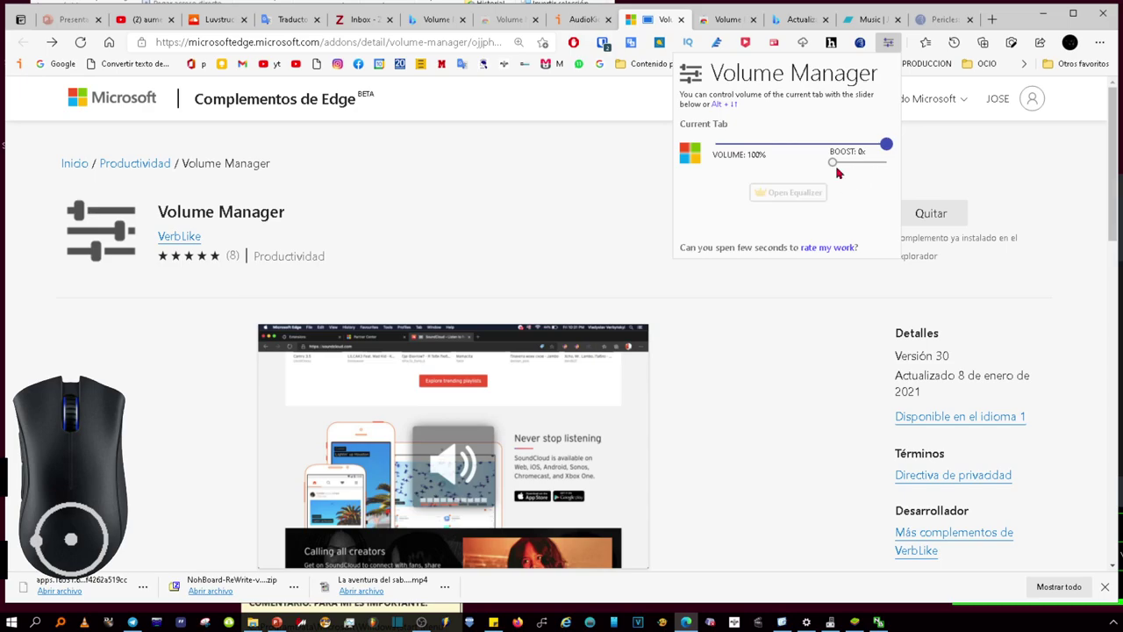
drag(845, 158, 920, 159)
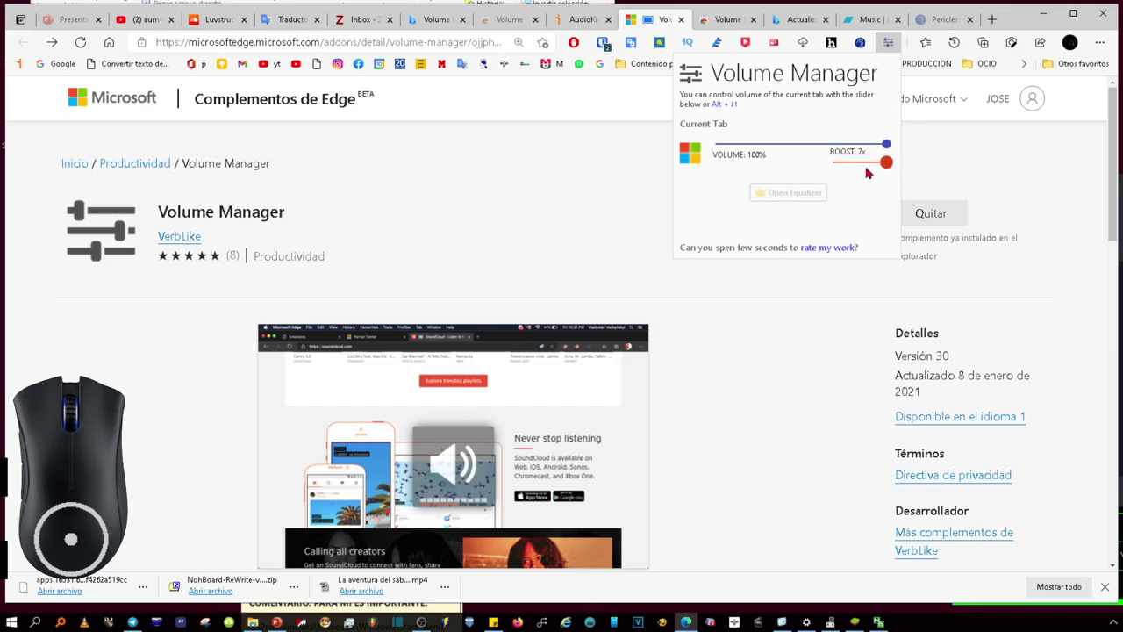
scroll(down, 3)
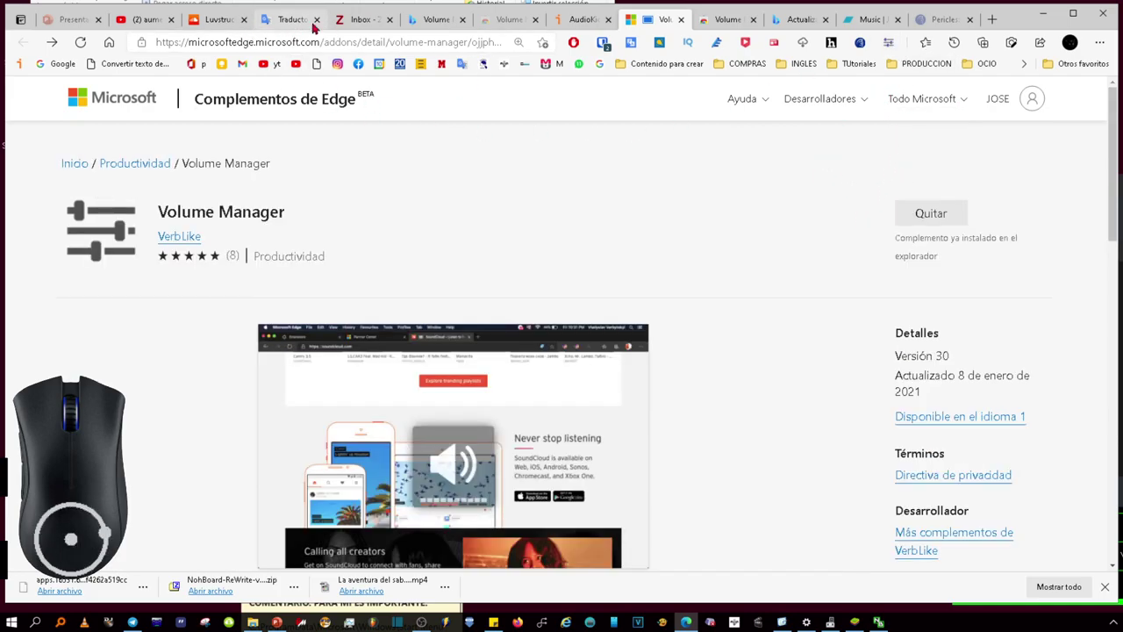
Start the Luvstruck (Breakbeat Remix) track playing in the SoundCloud tab.
click(234, 13)
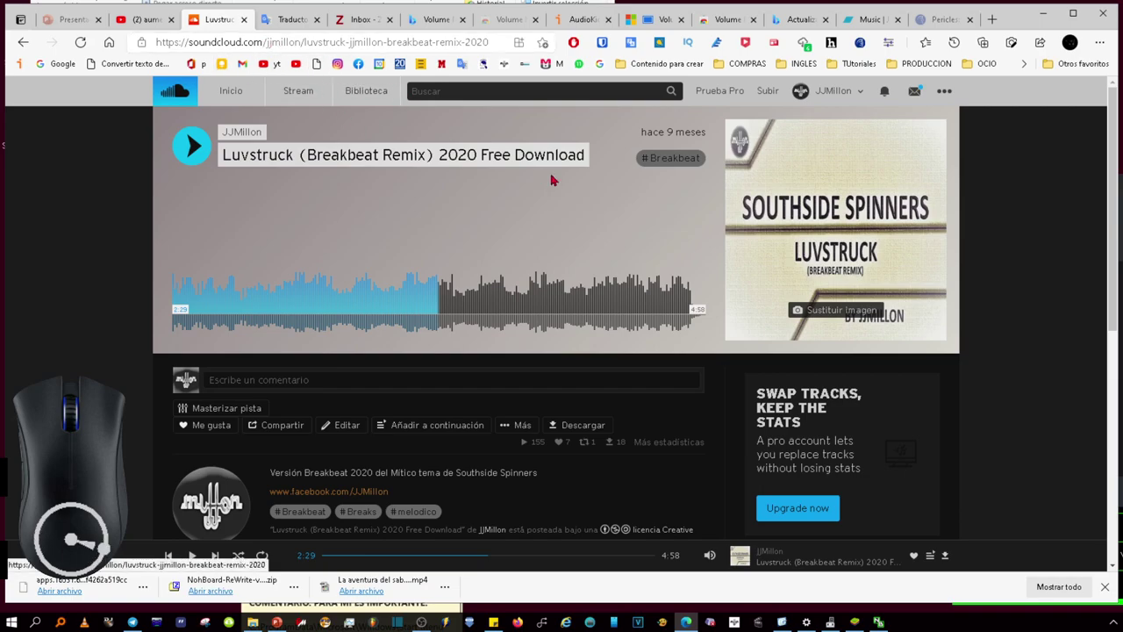
scroll(down, 3)
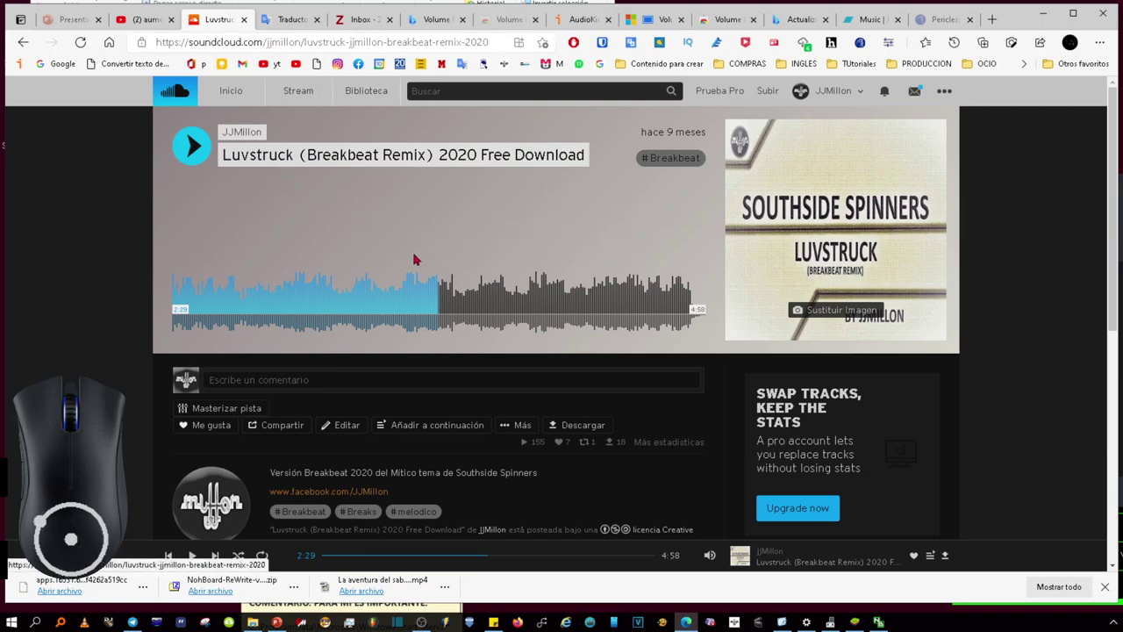
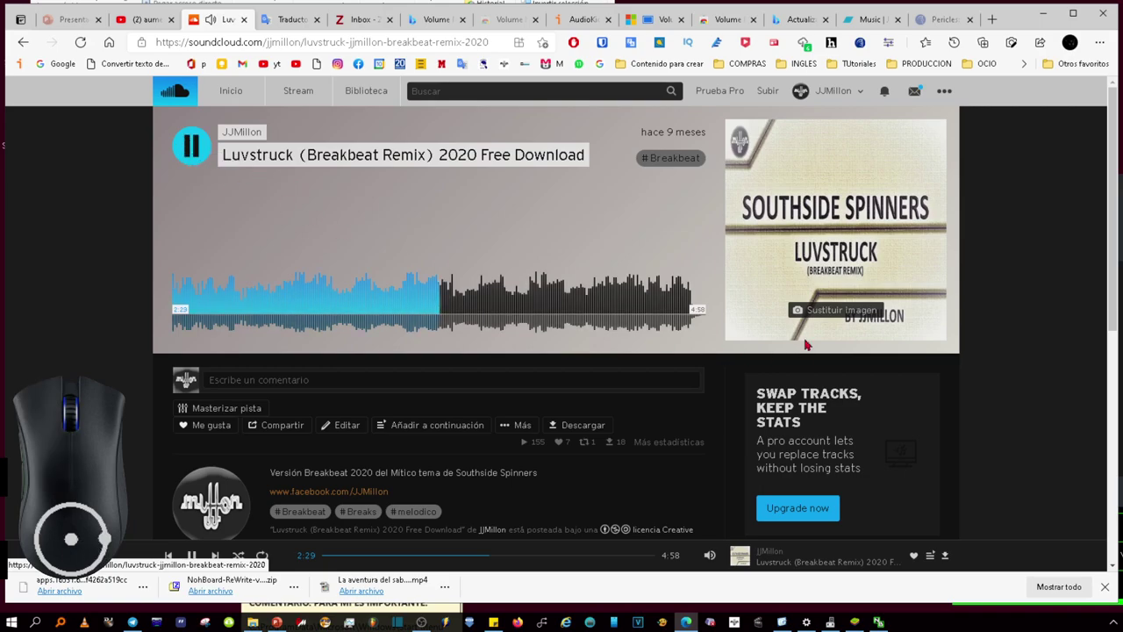
scroll(down, 3)
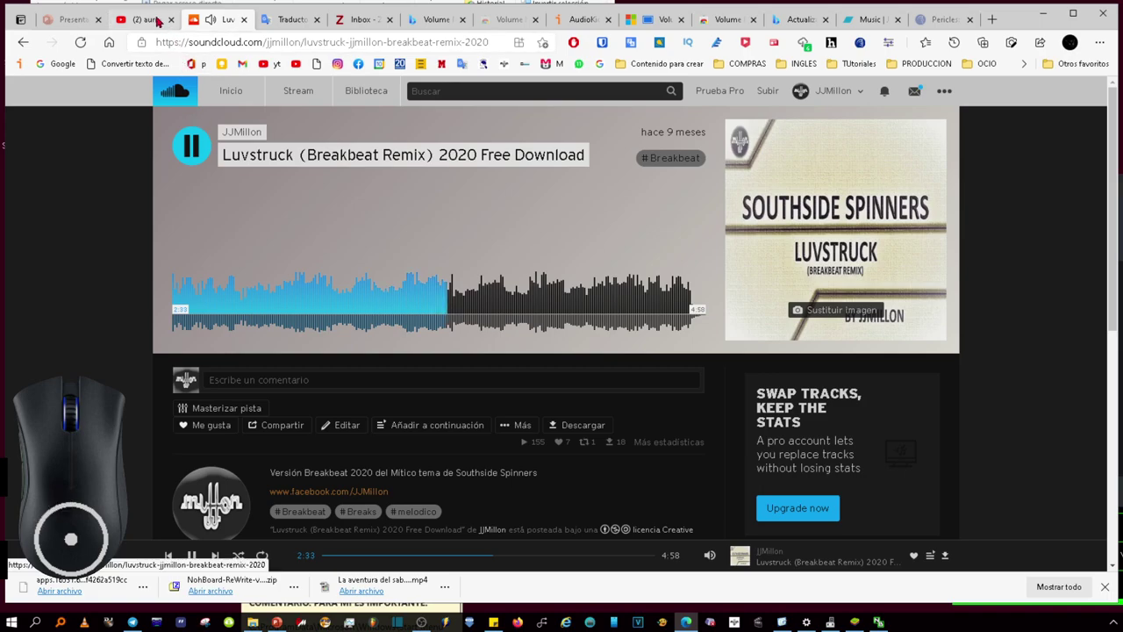
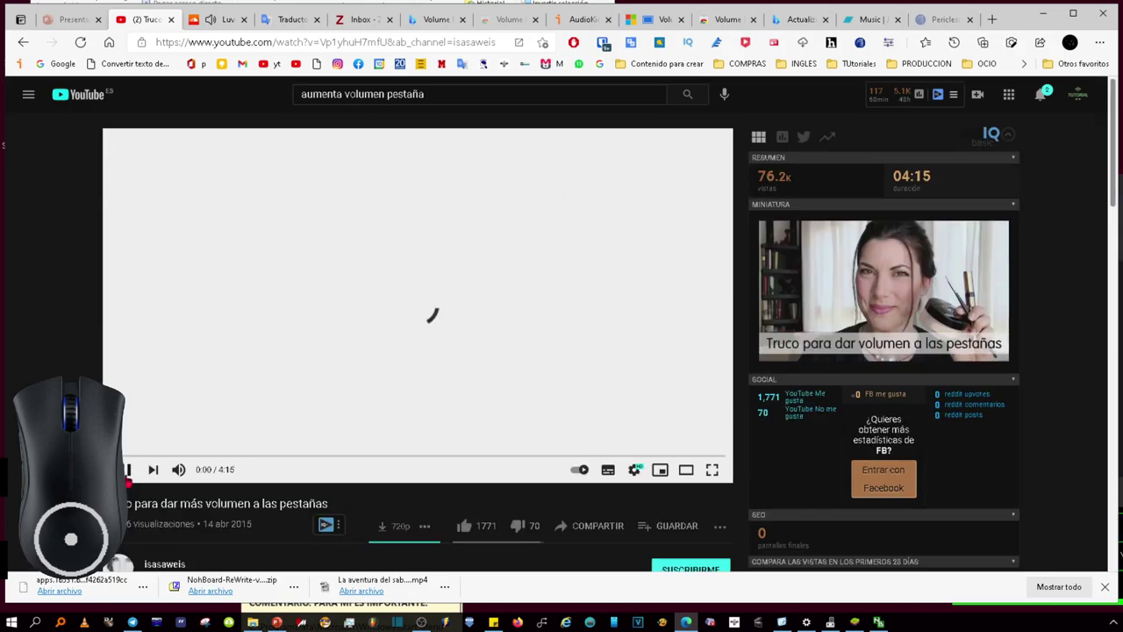
Play the YouTube video and lower its tab volume to 12% in the Volume Manager popup.
click(921, 273)
click(921, 273)
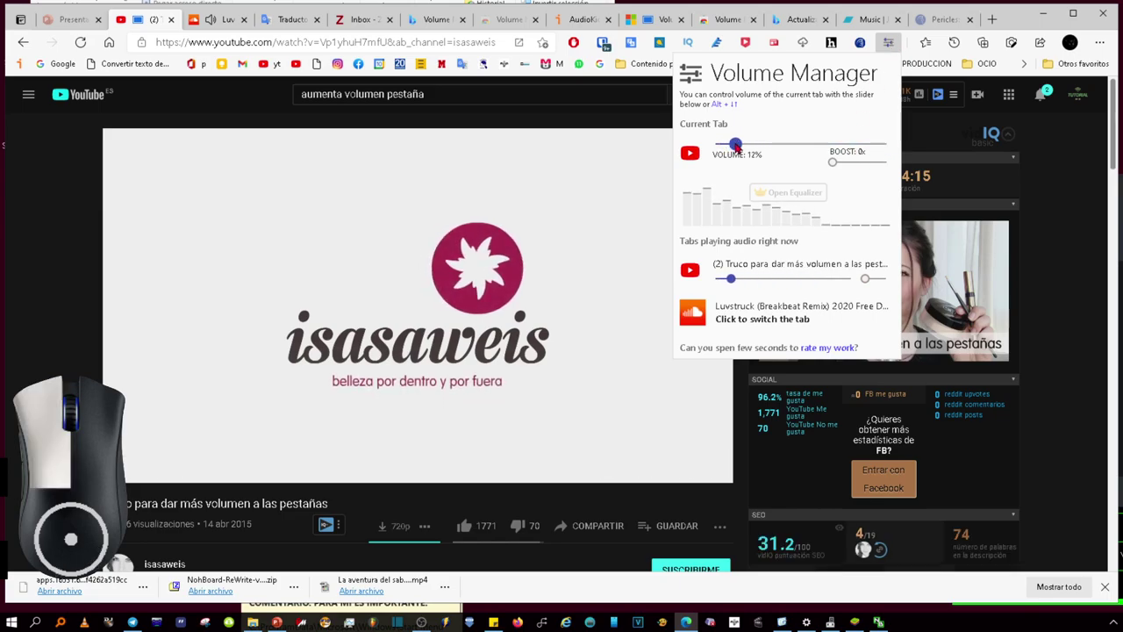
scroll(up, 3)
Drag the SoundCloud and YouTube tab sliders in Volume Manager down to 0%, muting both.
click(921, 273)
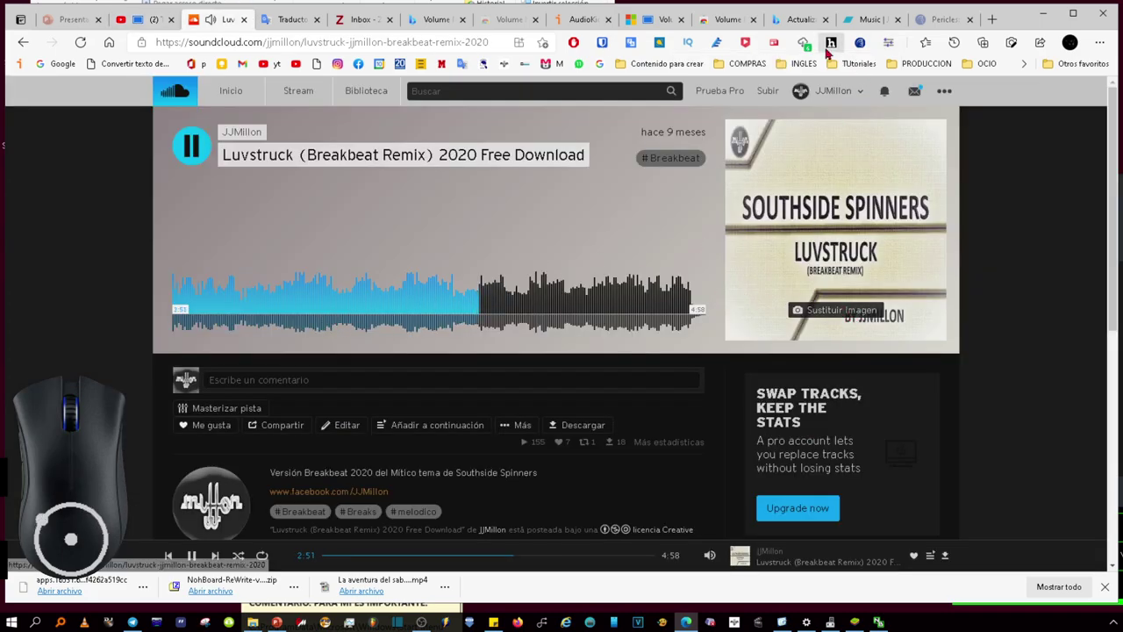
click(838, 318)
drag(846, 288, 758, 388)
drag(739, 328, 724, 331)
drag(732, 286, 714, 296)
drag(724, 326, 706, 333)
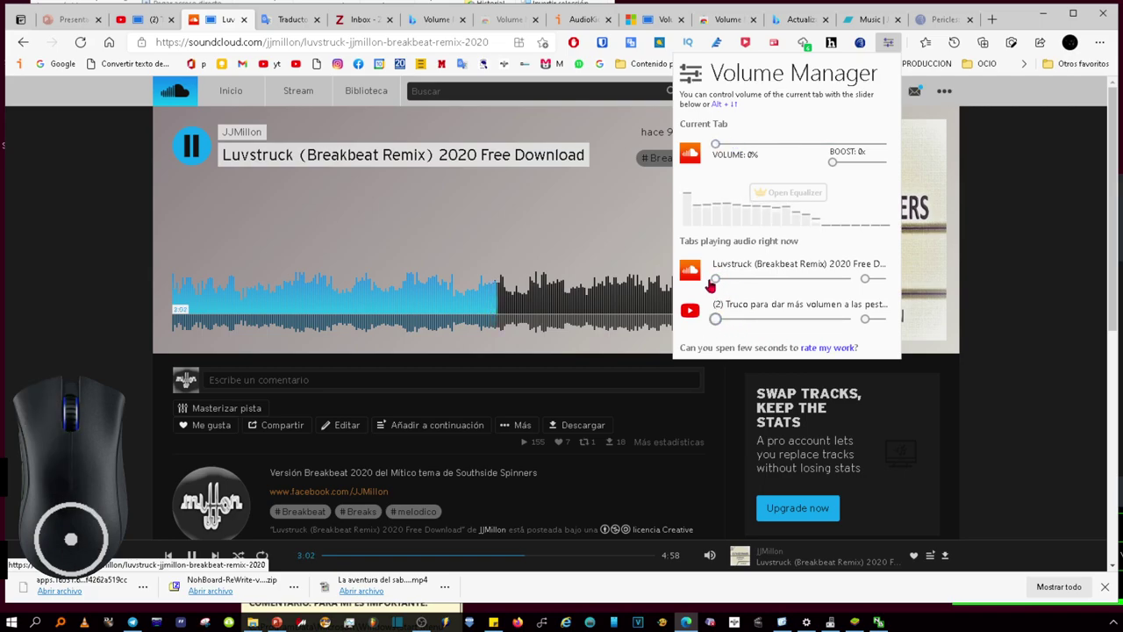
drag(720, 289, 682, 301)
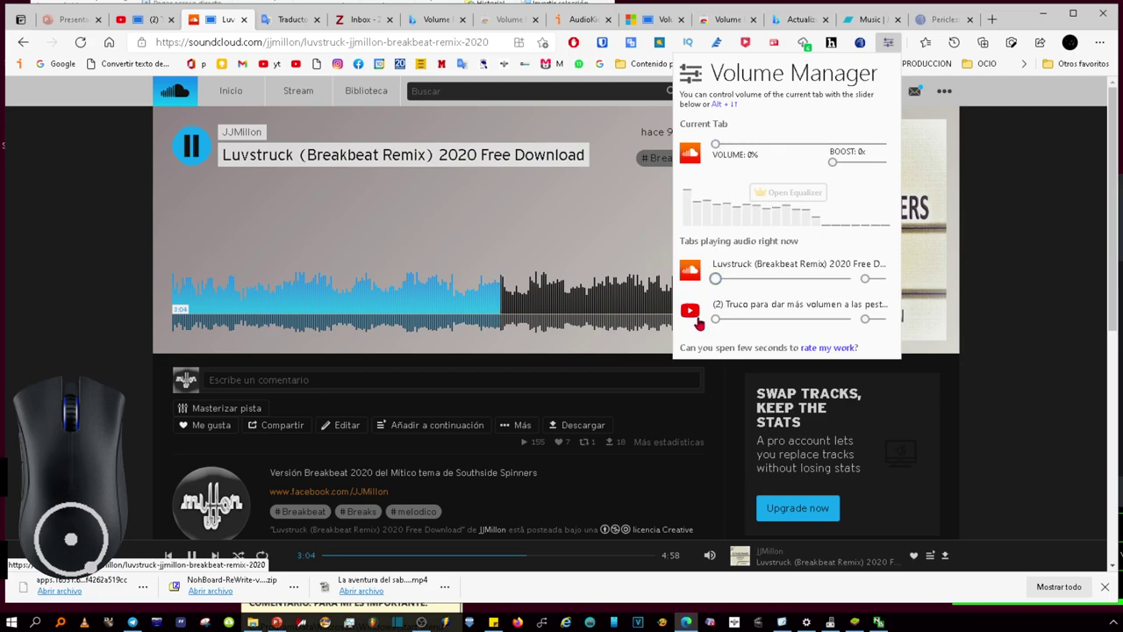